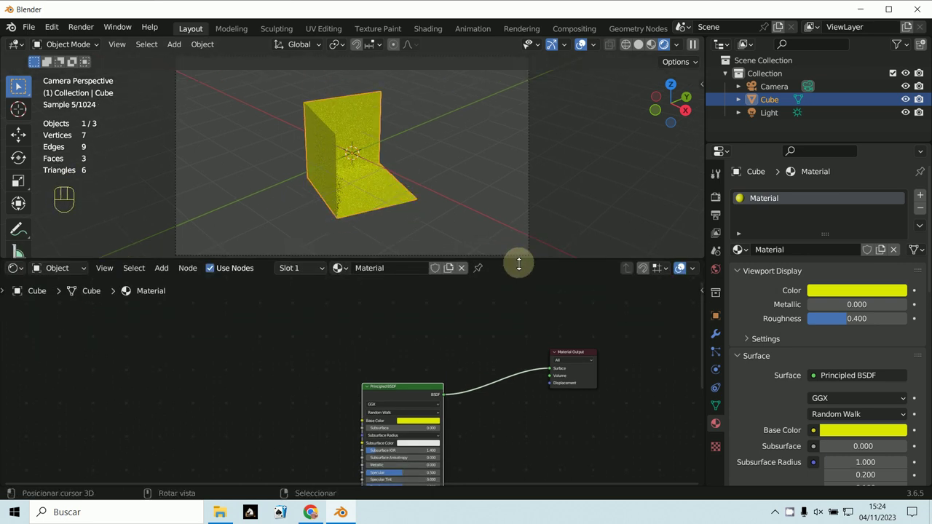
# Step: Reposition the yellow Principled BSDF node and duplicate it for a red copy
pyautogui.moveTo(391, 386); pyautogui.dragTo(413, 365)
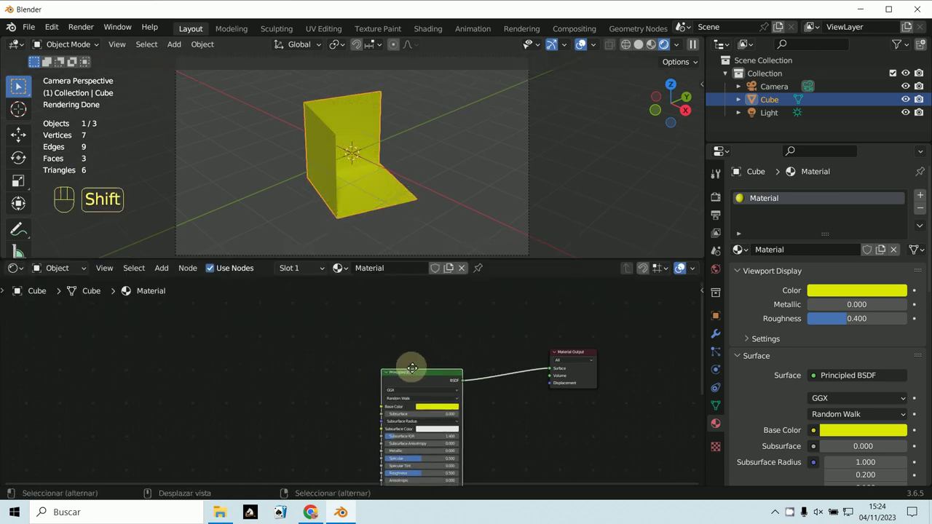
pyautogui.press('shift+d')
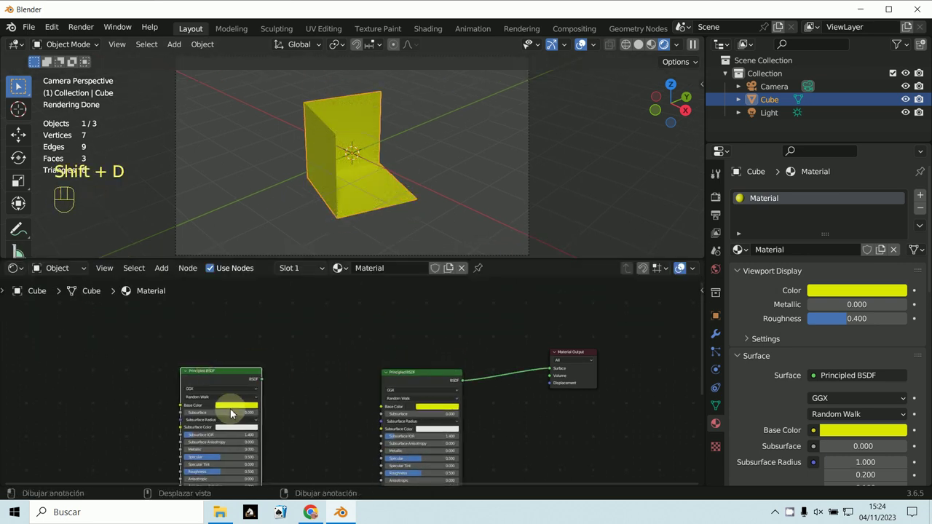
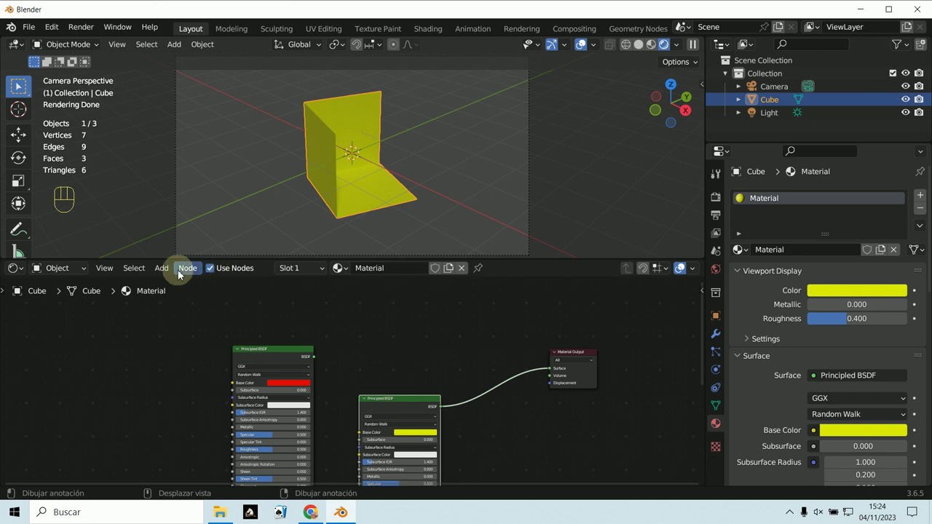
# Step: Insert a Mix Shader before Material Output, feed the red BSDF into it, and leave Fac at 0
pyautogui.moveTo(169, 272); pyautogui.dragTo(414, 405)
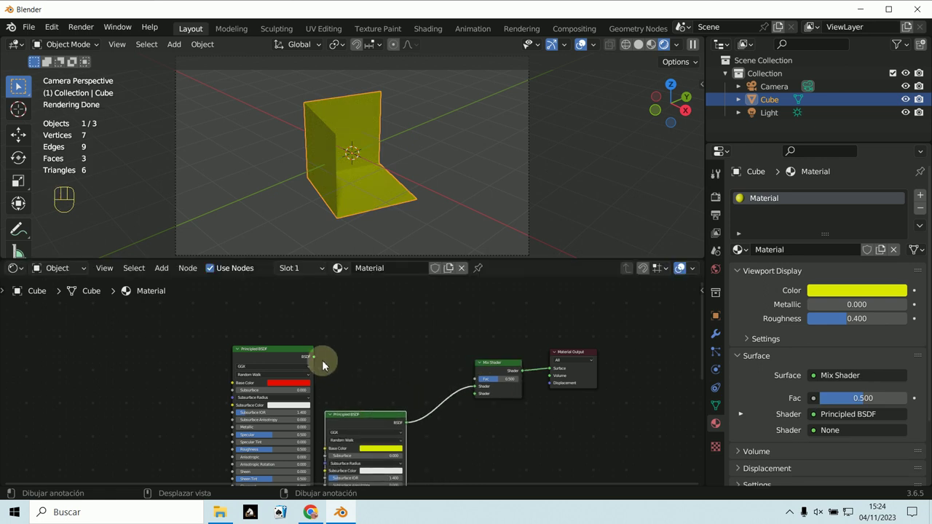
pyautogui.moveTo(403, 406); pyautogui.dragTo(483, 394)
pyautogui.click(506, 262)
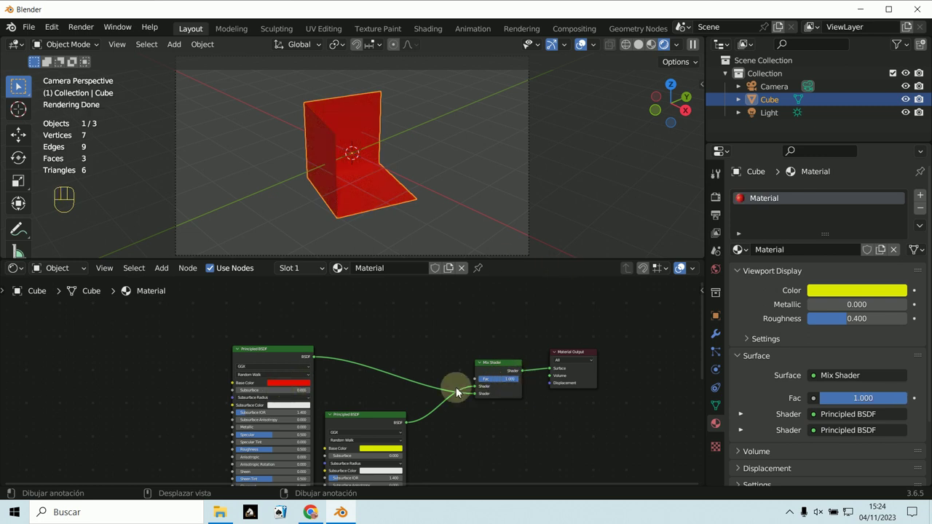
pyautogui.moveTo(494, 259); pyautogui.dragTo(410, 424)
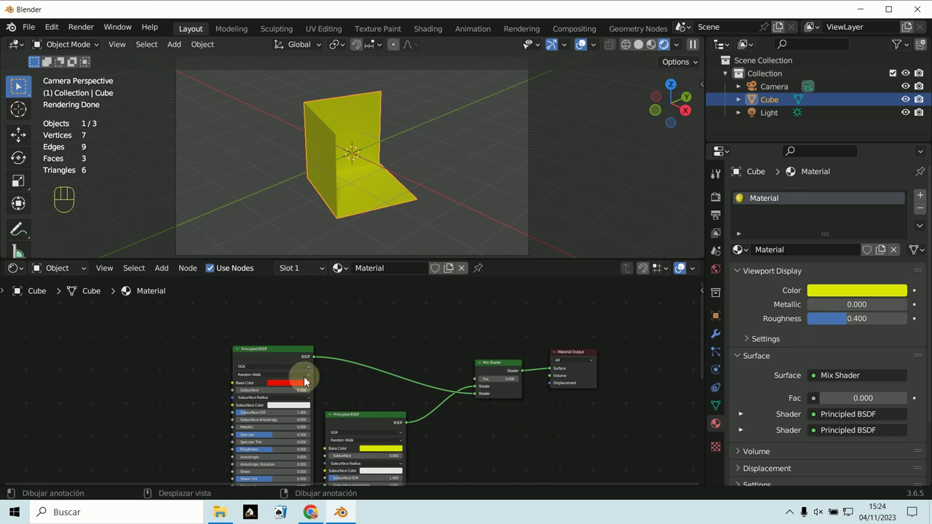